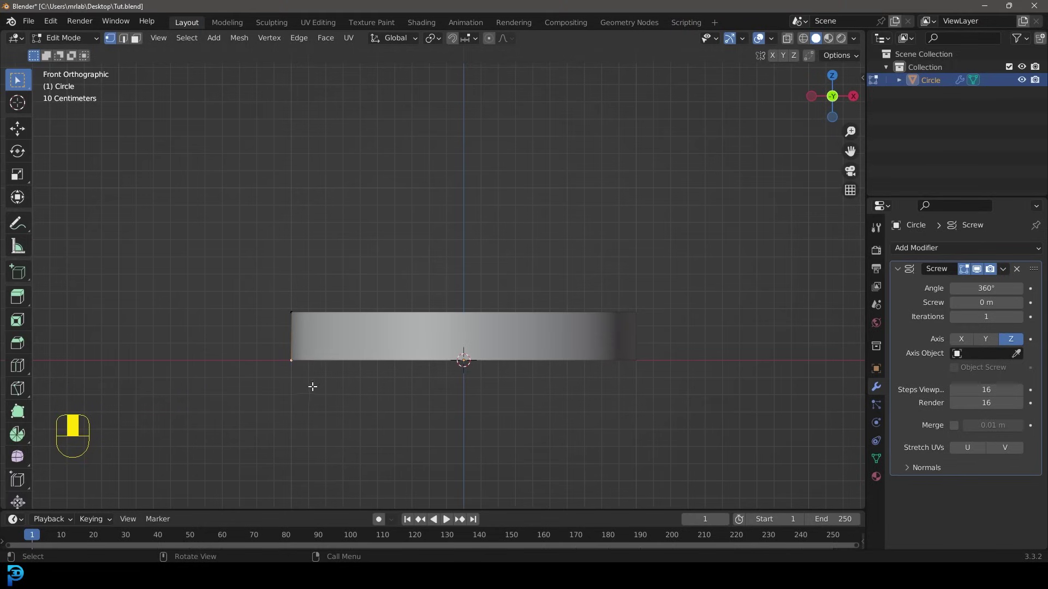
# Step: Switch the ring mesh to see-through display to check its edges
pyautogui.press('z')
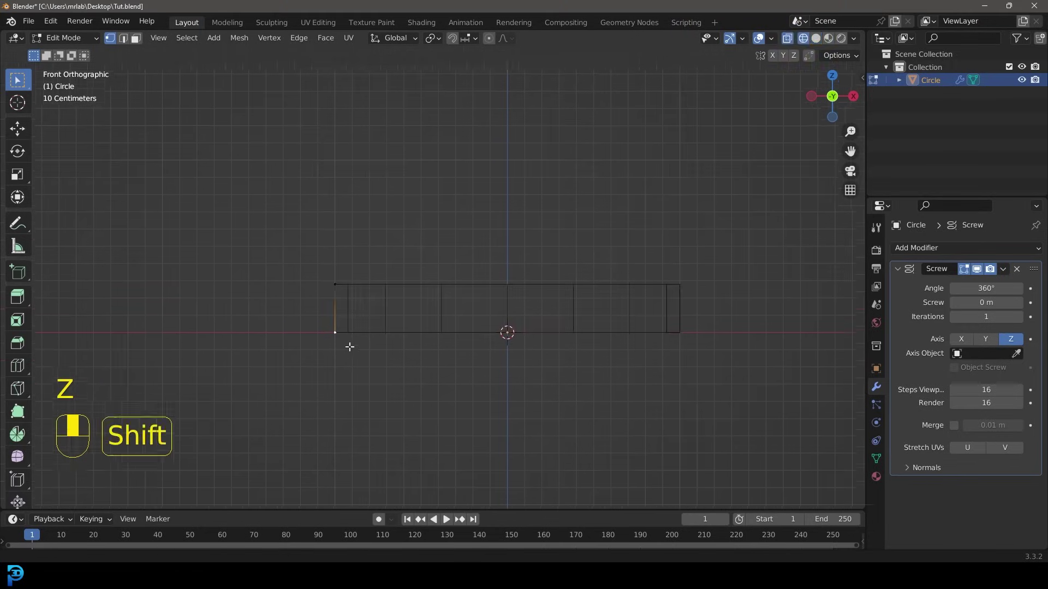
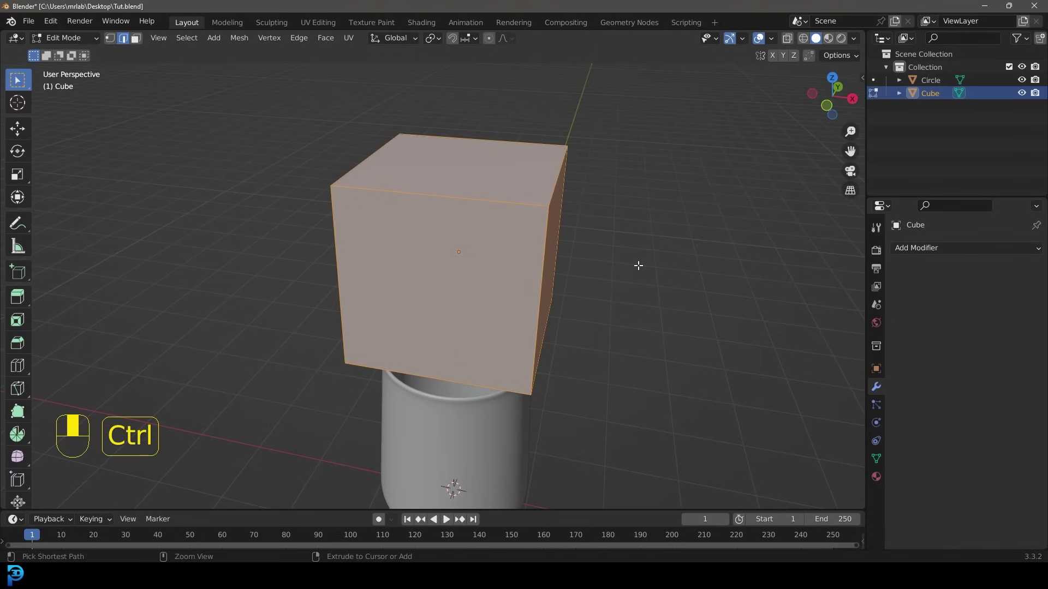
# Step: Subdivide the cube's mesh with extra edge loops, then leave Edit Mode
pyautogui.press('ctrl+b')
pyautogui.moveTo(653, 275); pyautogui.dragTo(918, 254)
pyautogui.press('ctrl+r')
pyautogui.press('ctrl+r')
pyautogui.press('ctrl+r')
pyautogui.press('Tab')
# Step: Add a Displace modifier with a new Clouds texture to crumple the cube
pyautogui.moveTo(918, 254); pyautogui.dragTo(880, 502)
pyautogui.moveTo(880, 502); pyautogui.dragTo(975, 270)
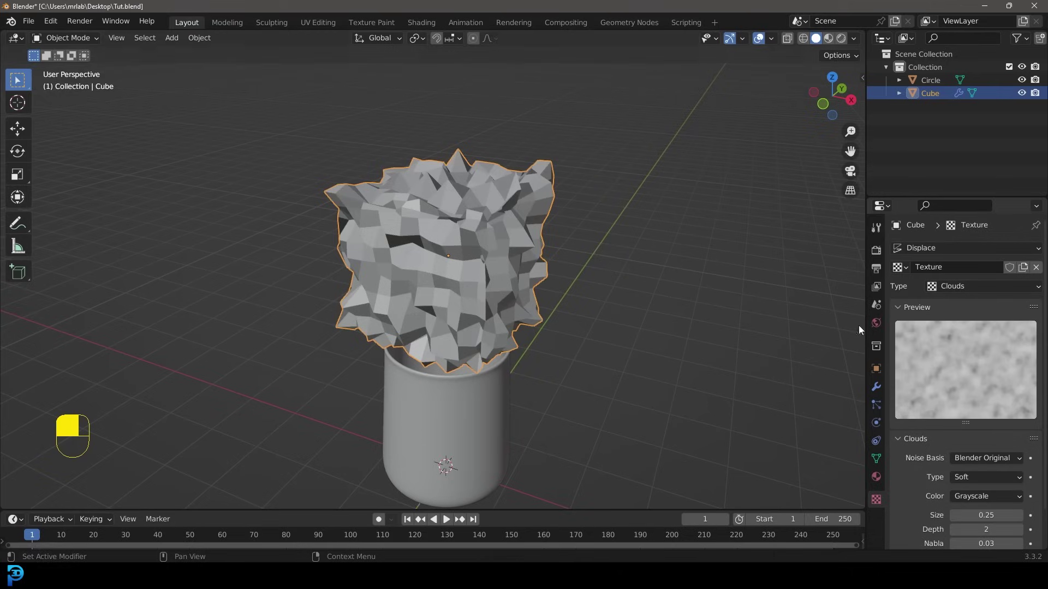
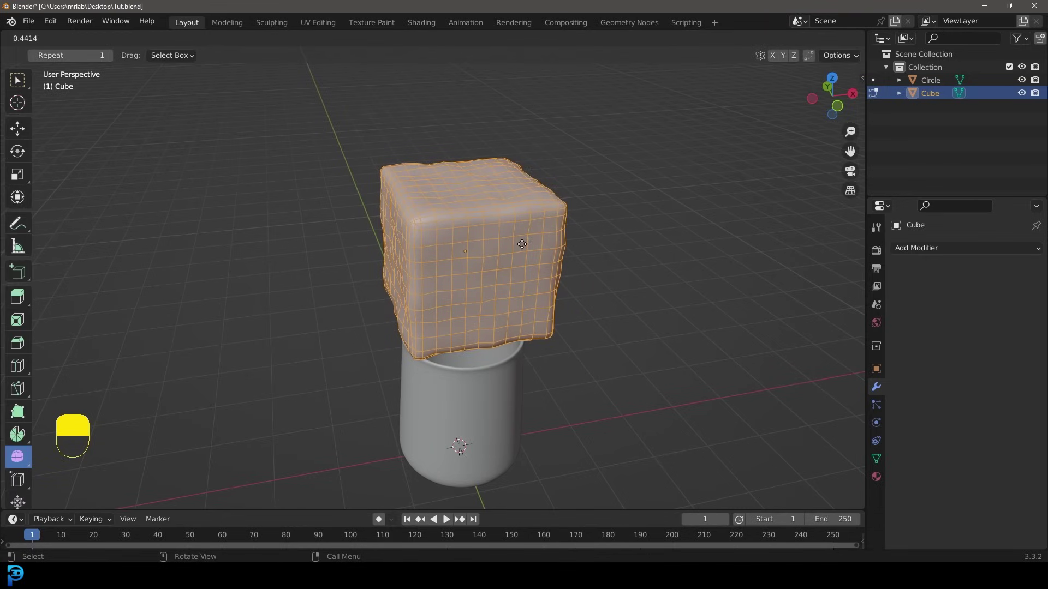
# Step: Return to Object Mode, view the cube from the front and start scaling it down
pyautogui.press('Tab')
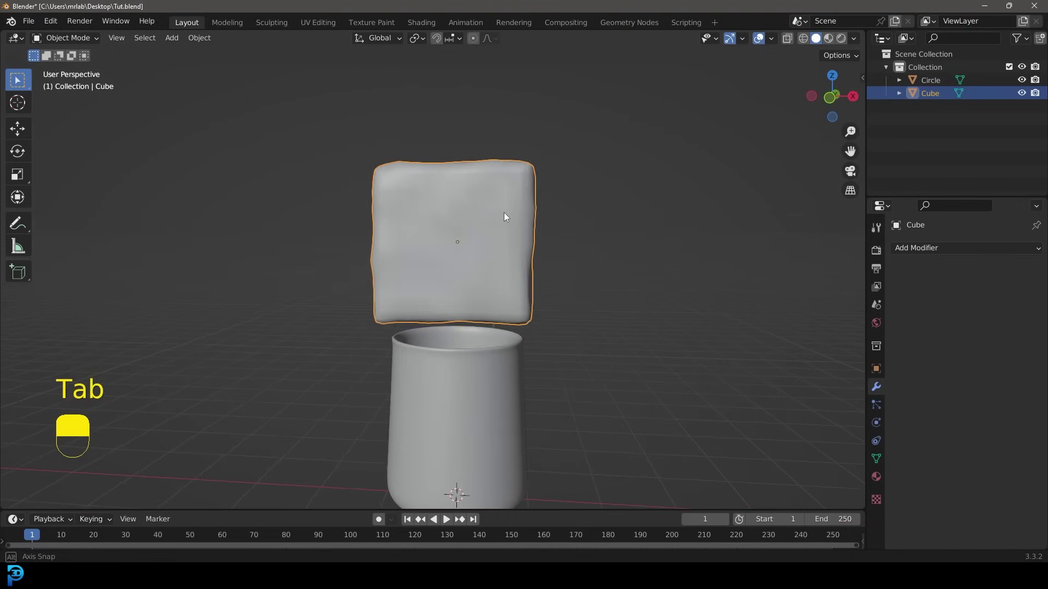
pyautogui.press('KP_1')
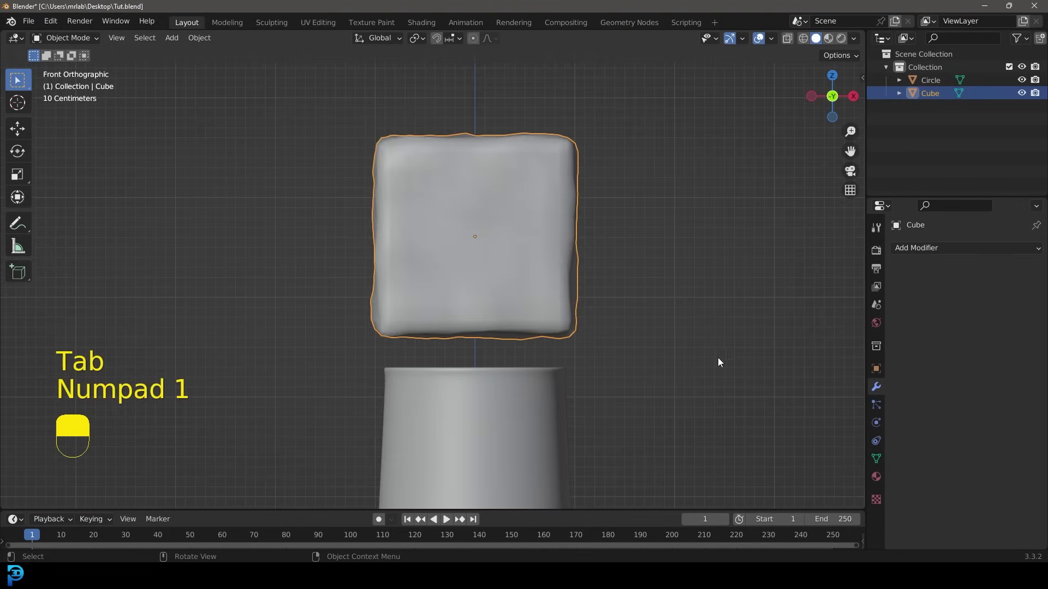
pyautogui.press('Tab')
pyautogui.press('s')
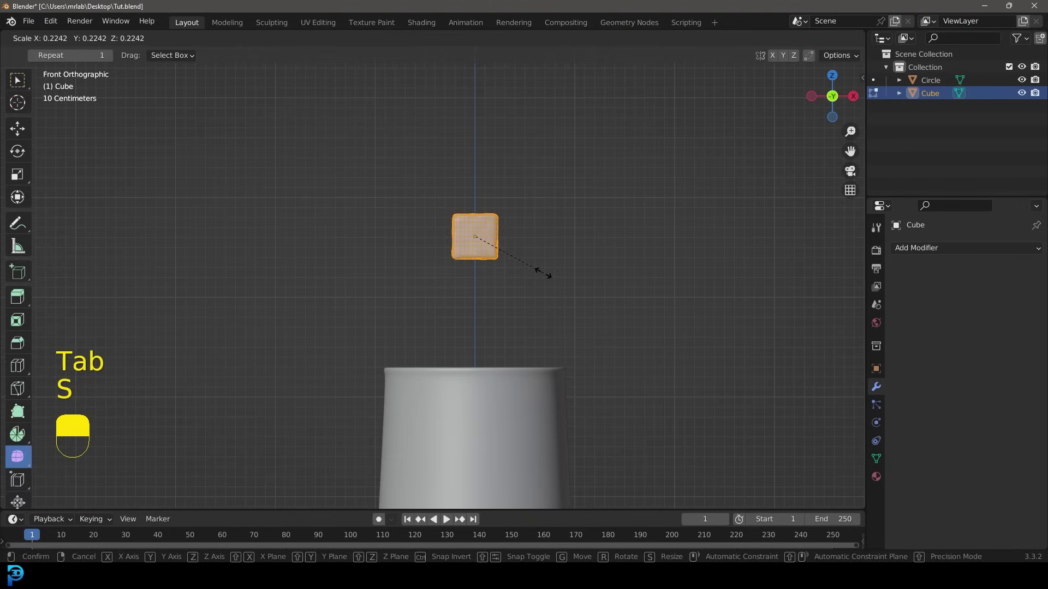
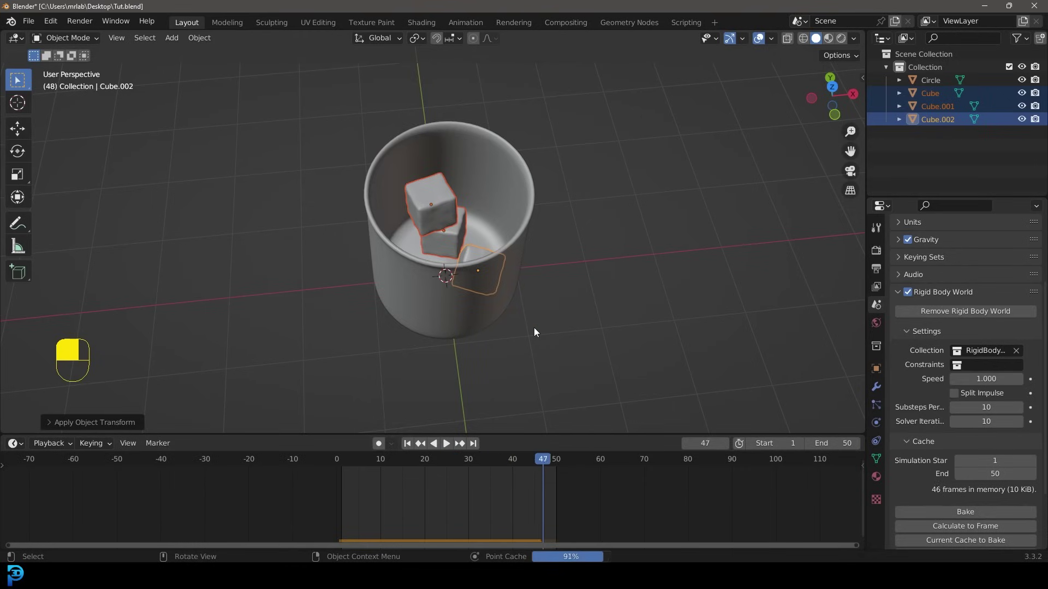
# Step: Jump to frame 1 and play back the baked cube-drop animation
pyautogui.press('shift+Left')
pyautogui.press('alt+a')
pyautogui.press('space')
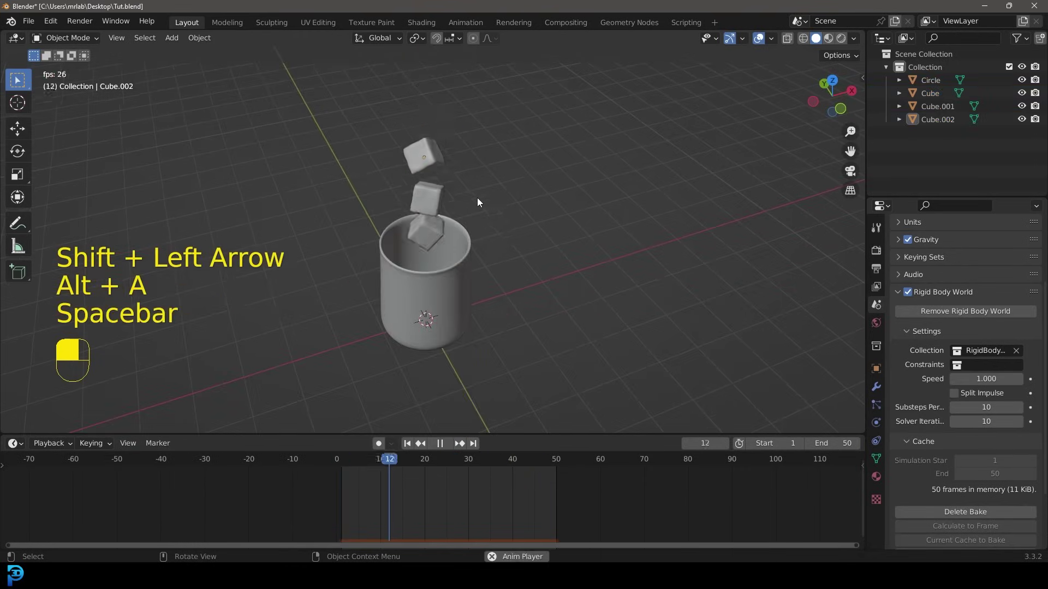
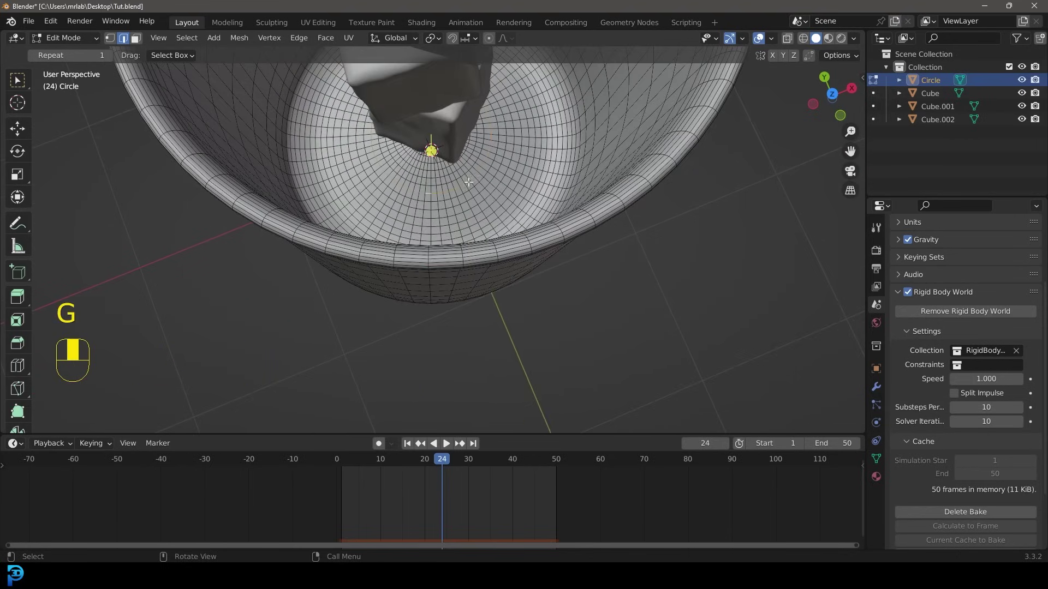
# Step: Select the cup's inner edge loop, duplicate it and fill it into a face
pyautogui.press('ctrl+KP_Add')
pyautogui.moveTo(437, 158); pyautogui.dragTo(592, 260)
pyautogui.press('z')
pyautogui.press('shift+d')
pyautogui.press('alt+s')
# Step: Separate the filled loop as Circle.001 and return to Object Mode
pyautogui.press('z')
pyautogui.press('p')
pyautogui.press('Tab')
pyautogui.press('g')
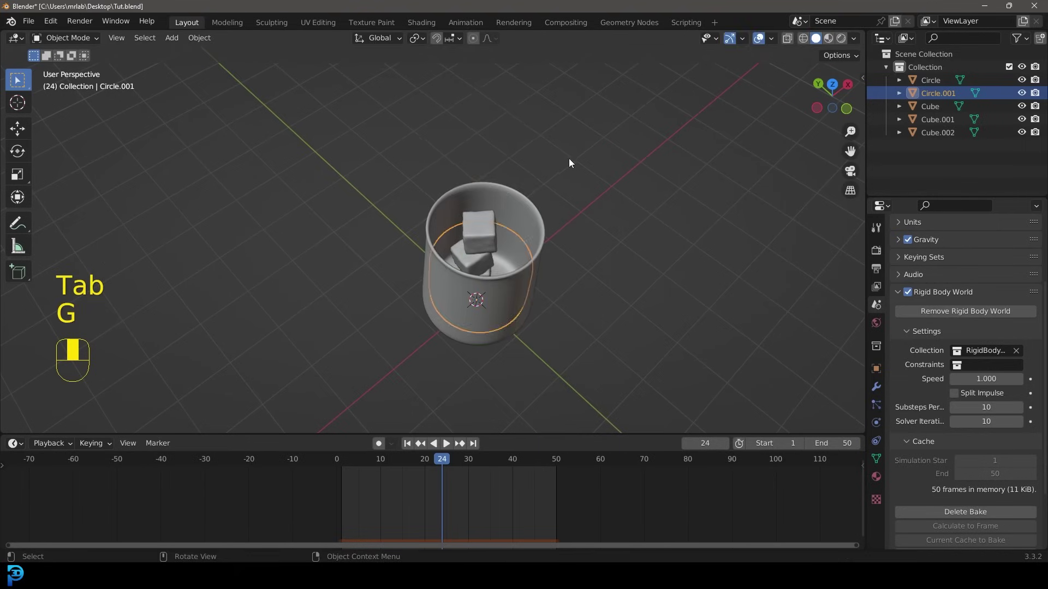
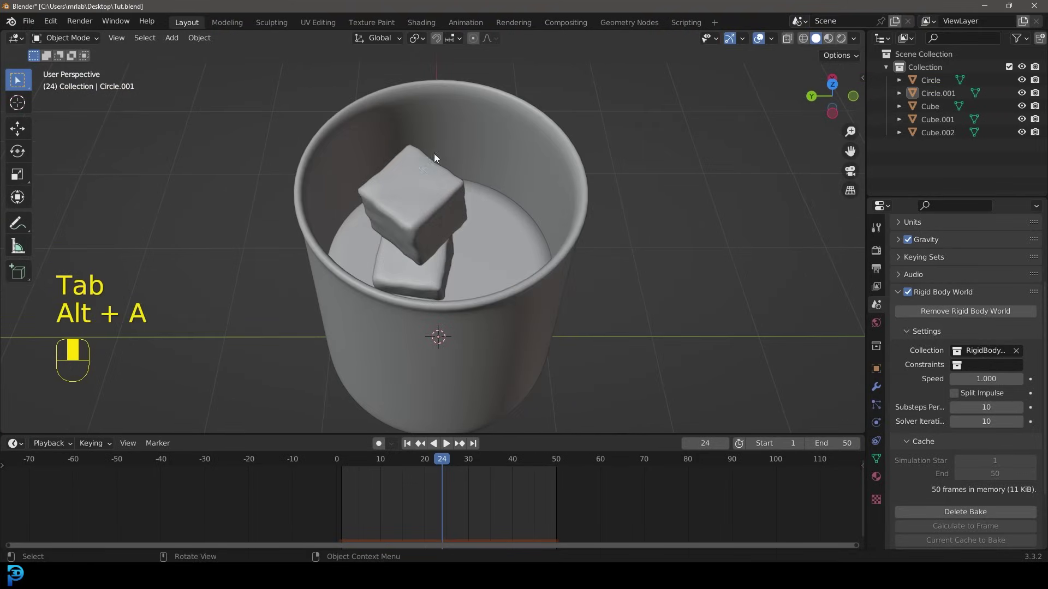
# Step: Select the liquid-surface object Circle.001
pyautogui.click(503, 220)
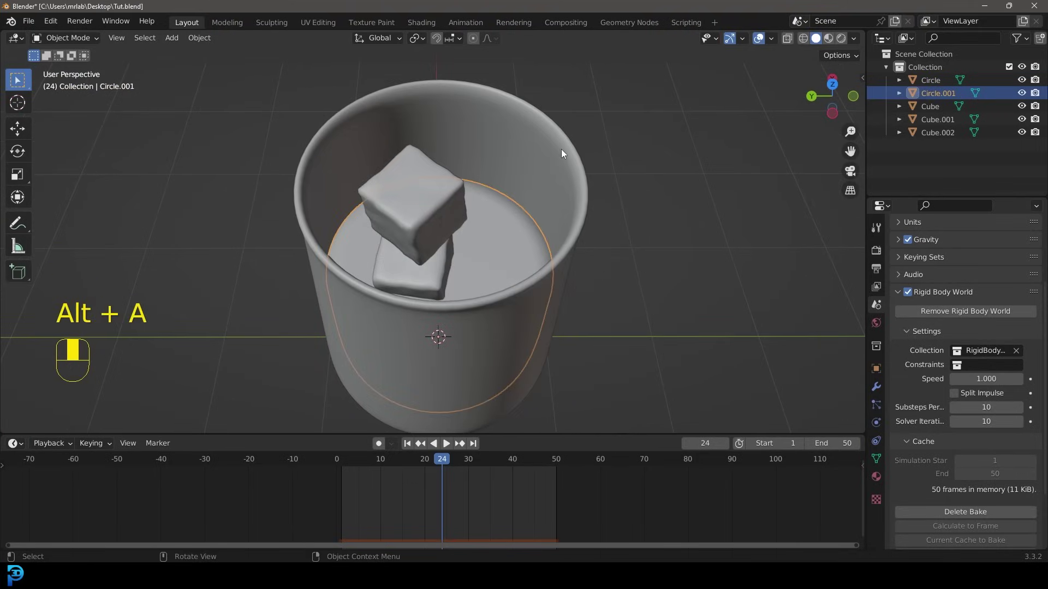
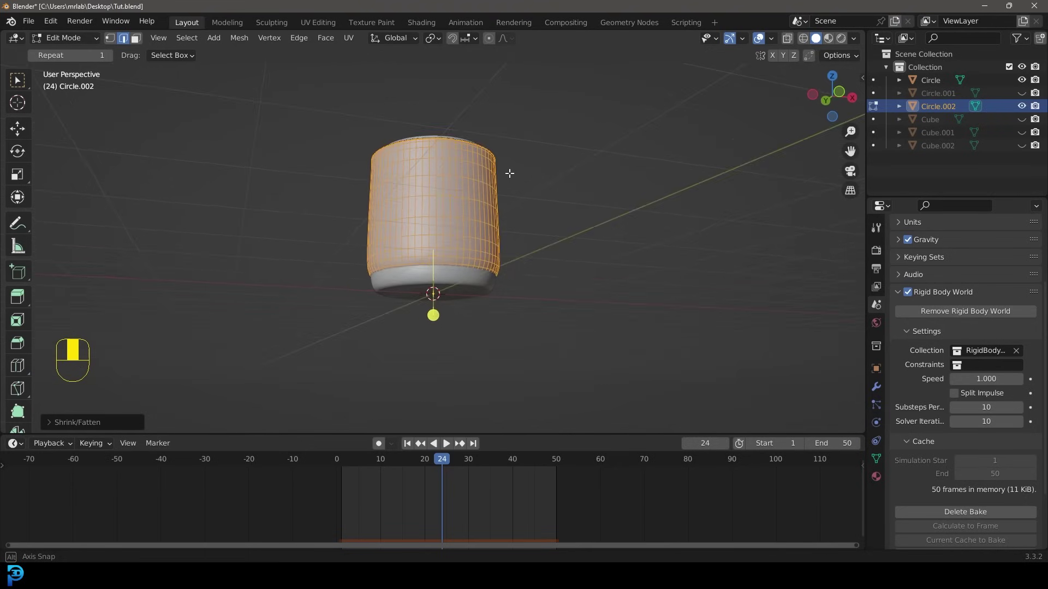
# Step: View the shell see-through from the front and select its whole outer wall
pyautogui.press('z')
pyautogui.press('KP_1')
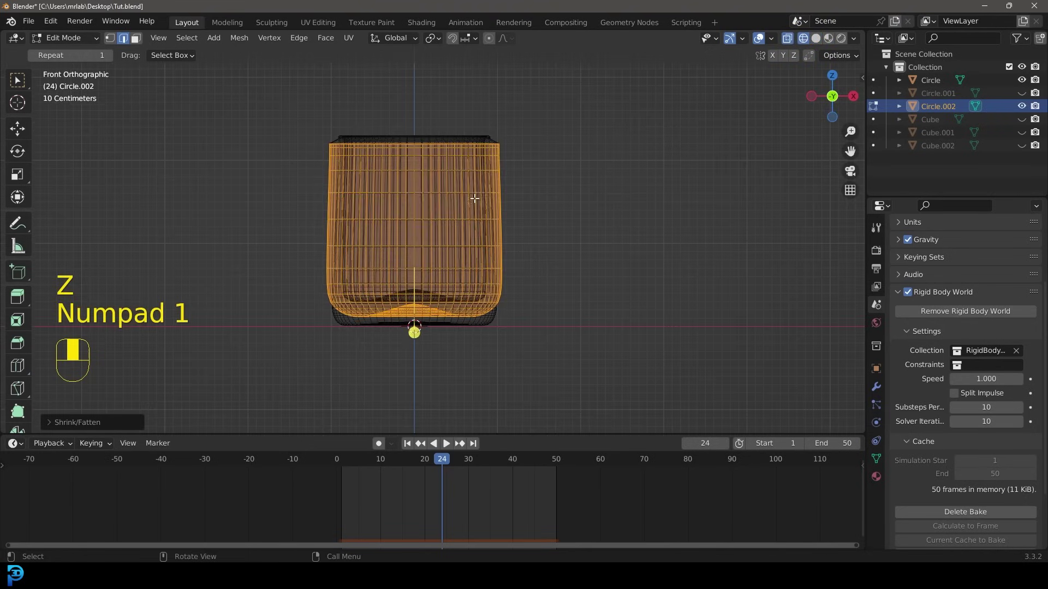
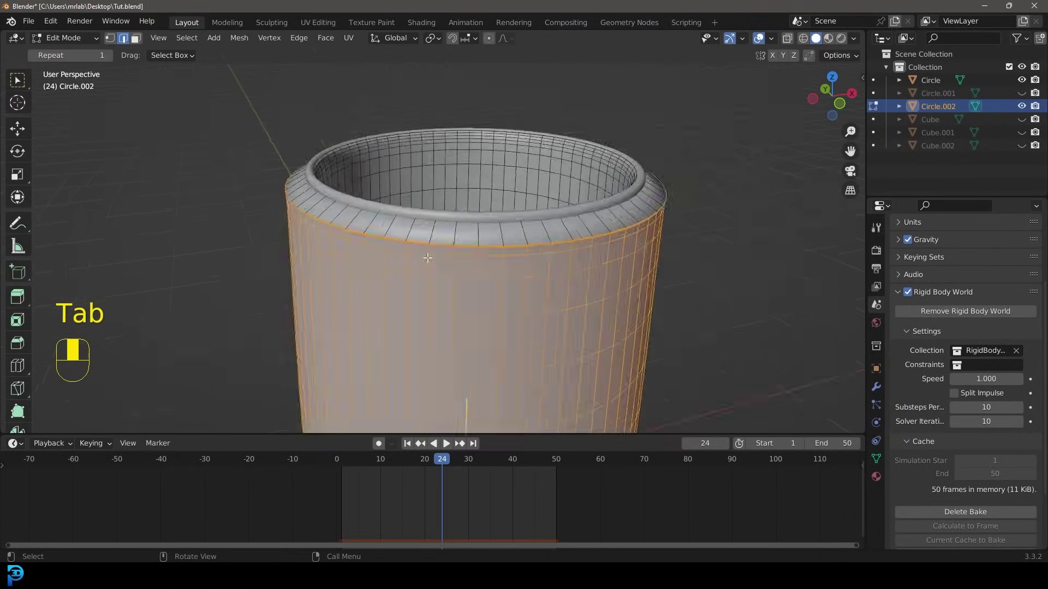
pyautogui.press('a')
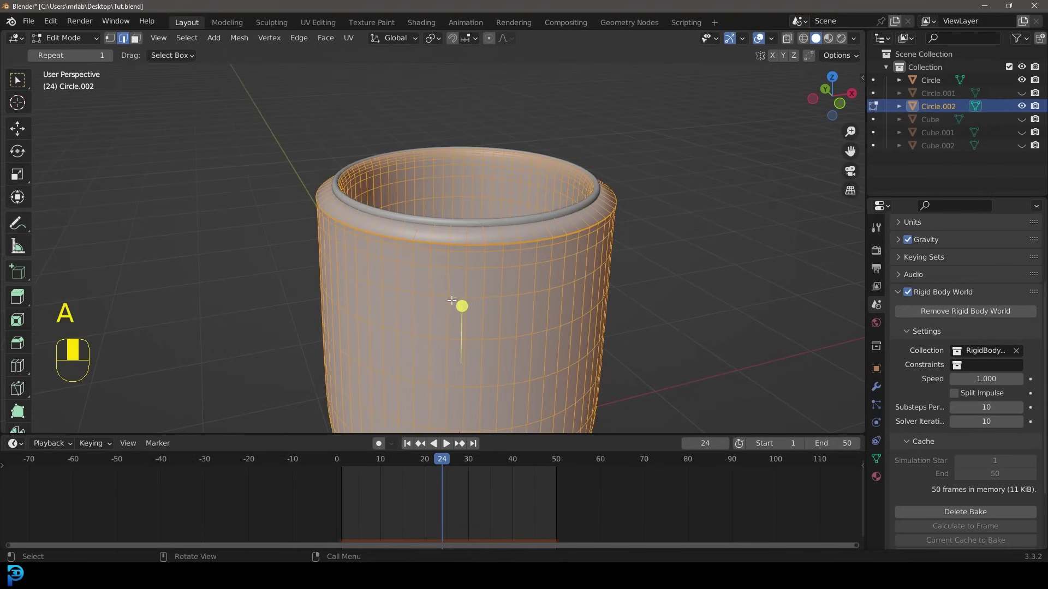
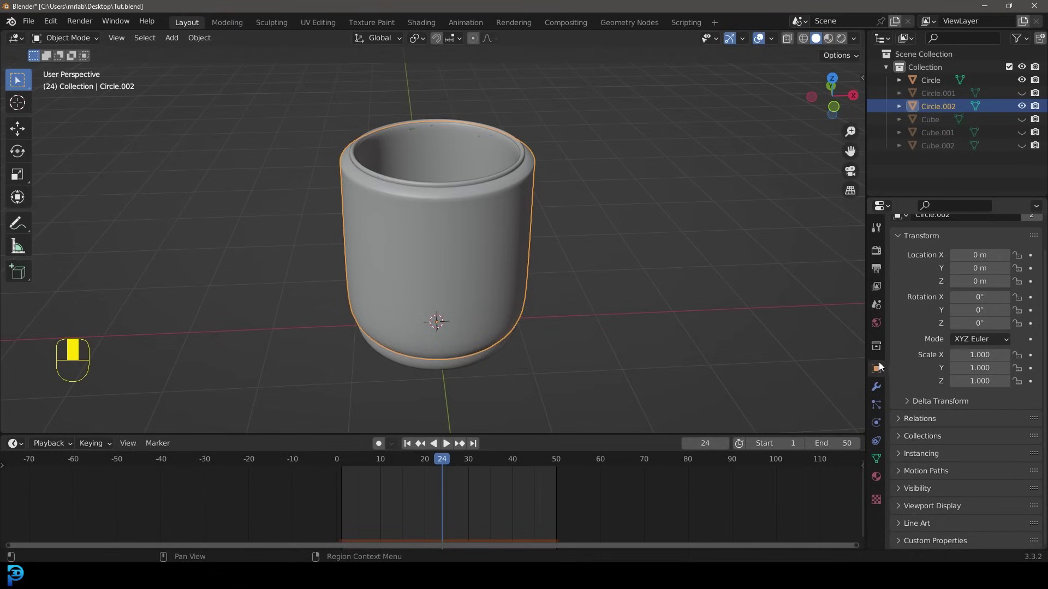
# Step: Unhide all objects so the liquid disc, shell and cubes are back in view
pyautogui.moveTo(936, 507); pyautogui.dragTo(961, 390)
pyautogui.moveTo(961, 389); pyautogui.dragTo(631, 238)
pyautogui.press('alt+h')
pyautogui.press('alt+a')
# Step: Add rigid body physics to the liquid surface and the outer shell
pyautogui.click(631, 238)
pyautogui.moveTo(631, 238); pyautogui.dragTo(970, 311)
pyautogui.press('g')
pyautogui.moveTo(970, 311); pyautogui.dragTo(459, 159)
pyautogui.press('g')
pyautogui.moveTo(458, 159); pyautogui.dragTo(974, 320)
# Step: Add rigid body physics to each cube and reset the animation to frame 1
pyautogui.moveTo(974, 319); pyautogui.dragTo(477, 89)
pyautogui.moveTo(478, 89); pyautogui.dragTo(979, 322)
pyautogui.moveTo(978, 322); pyautogui.dragTo(488, 126)
pyautogui.moveTo(487, 126); pyautogui.dragTo(972, 320)
pyautogui.moveTo(972, 320); pyautogui.dragTo(396, 225)
pyautogui.moveTo(397, 225); pyautogui.dragTo(433, 239)
pyautogui.press('alt+a')
pyautogui.click(433, 239)
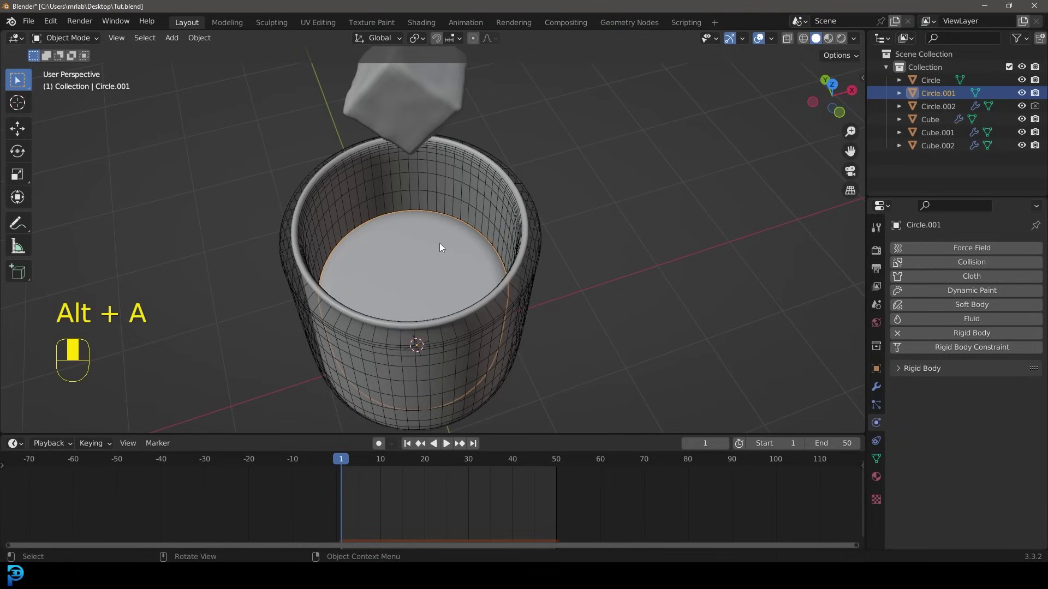